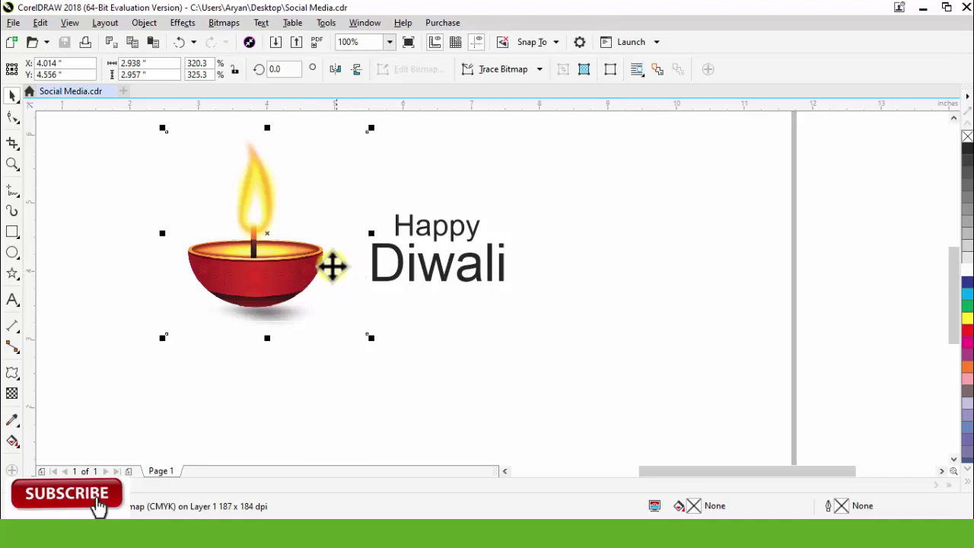
# Select the diya image and Happy Diwali text and drag them off the page to the right
pyautogui.scroll(-3)
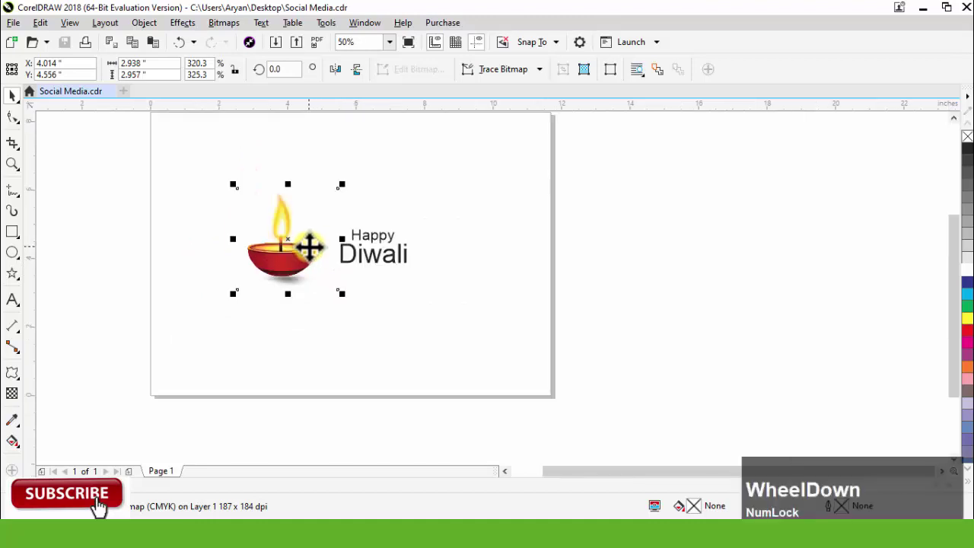
pyautogui.scroll(3)
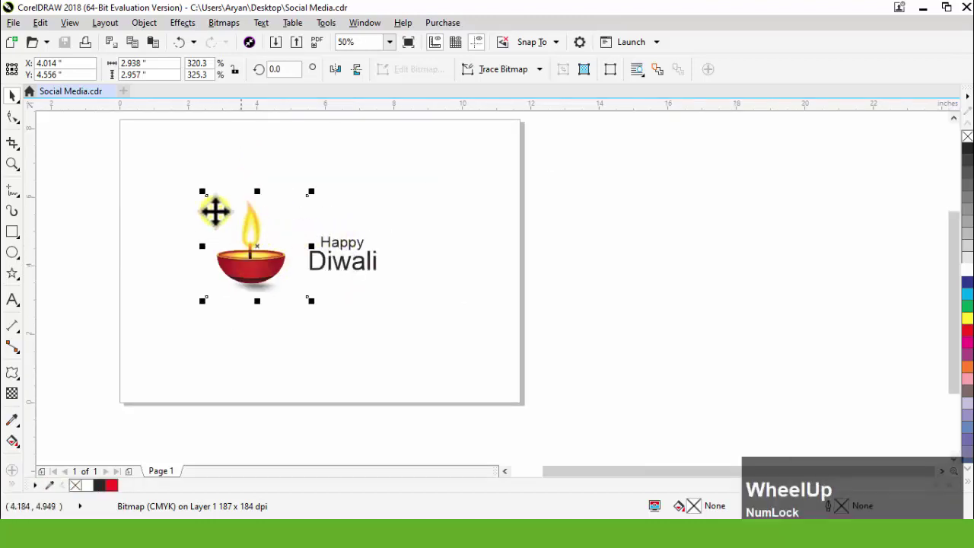
pyautogui.click(158, 163)
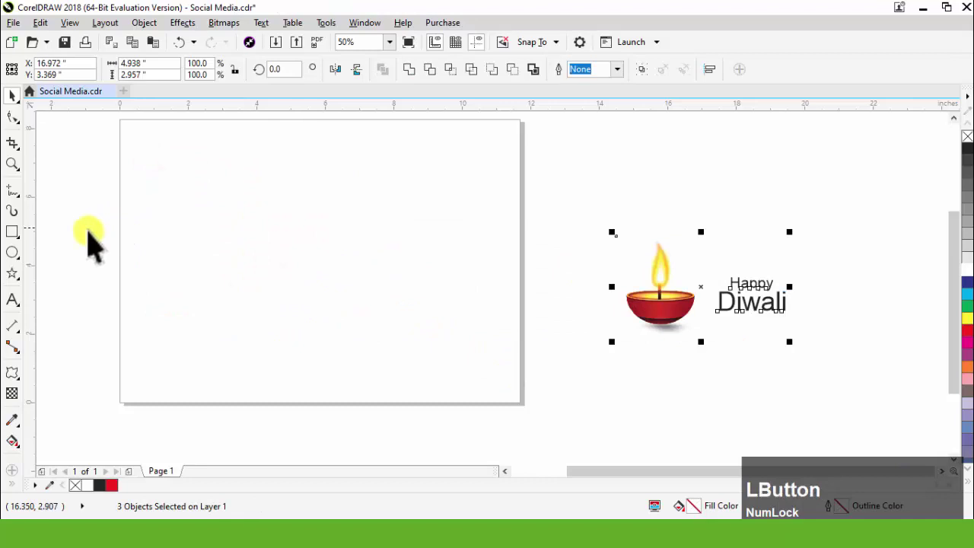
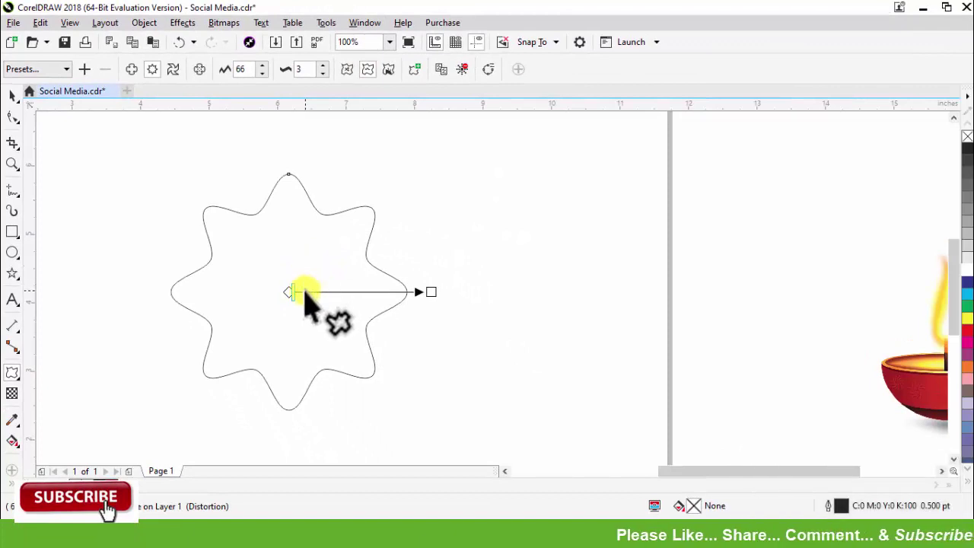
# Apply a smoothed Zipper distortion to the circle to form the wavy eight-lobed red badge
pyautogui.press('ctrl+Num_Lock')
pyautogui.press('z')
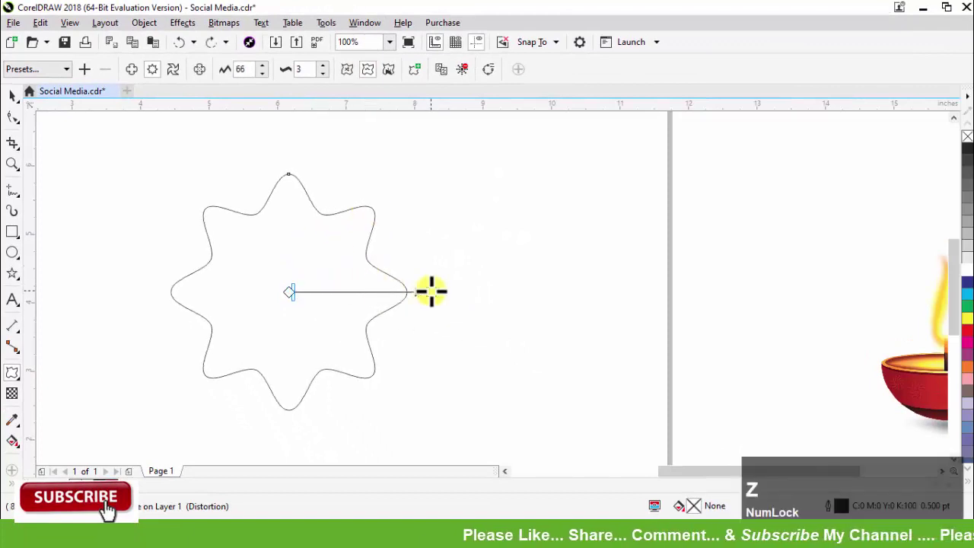
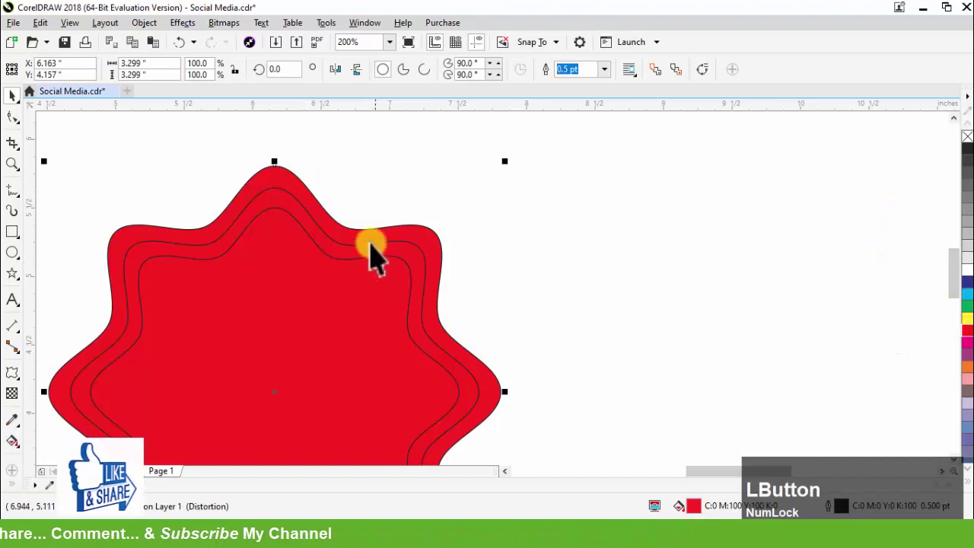
# Apply a linear fountain fill to the badge with one end set to dark red
pyautogui.scroll(-3)
pyautogui.press('g')
pyautogui.click(67, 78)
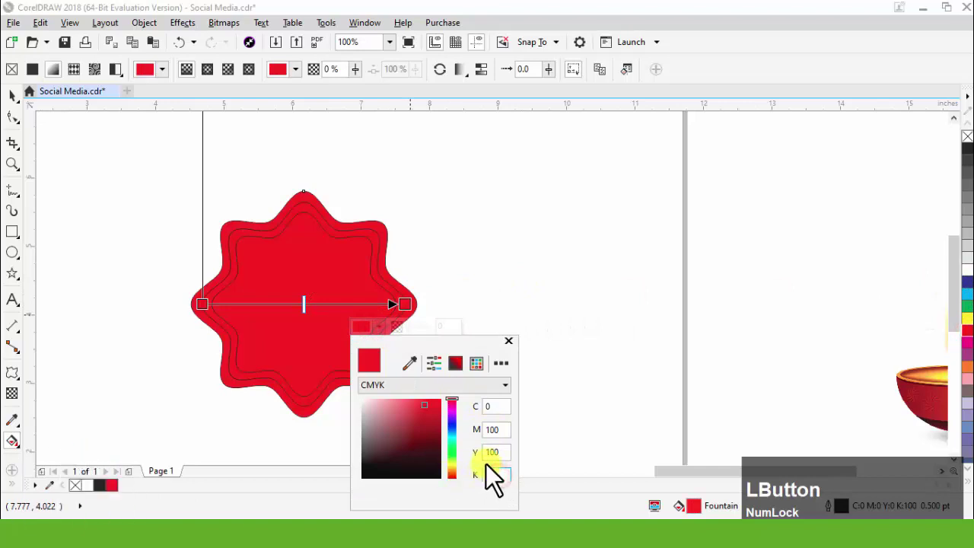
pyautogui.press('KP_6')
pyautogui.press('KP_Enter')
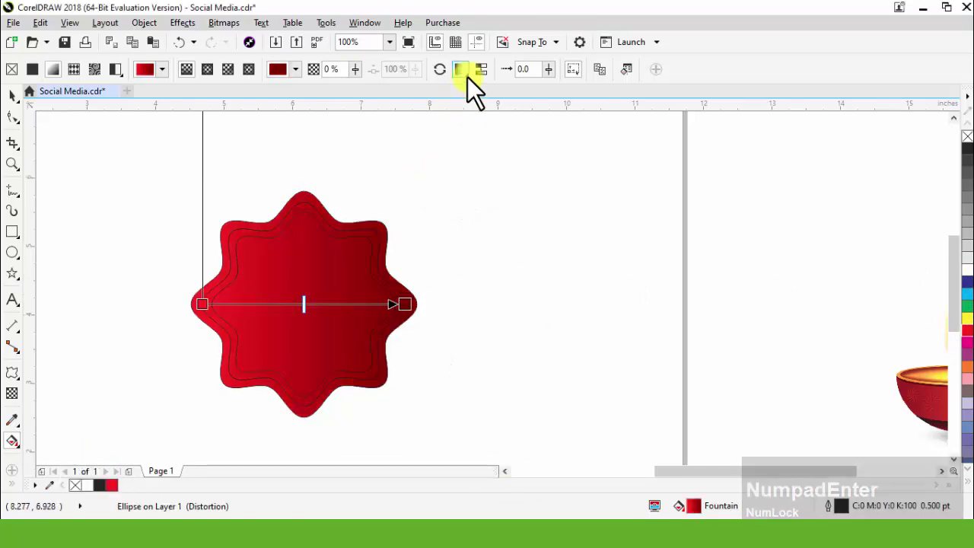
# Mirror the gradient so it is bright red at the centre and dark red at both sides
pyautogui.click(467, 80)
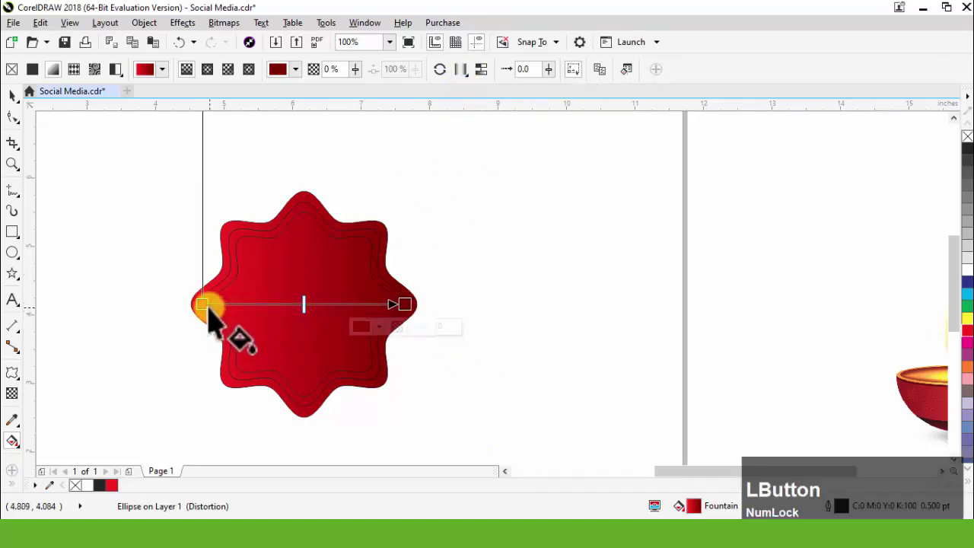
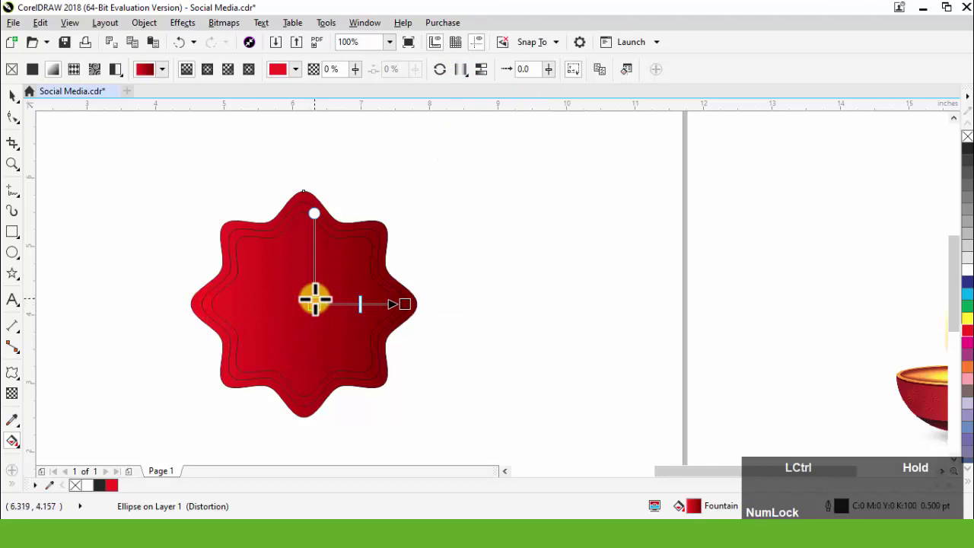
pyautogui.press('space')
pyautogui.click(473, 307)
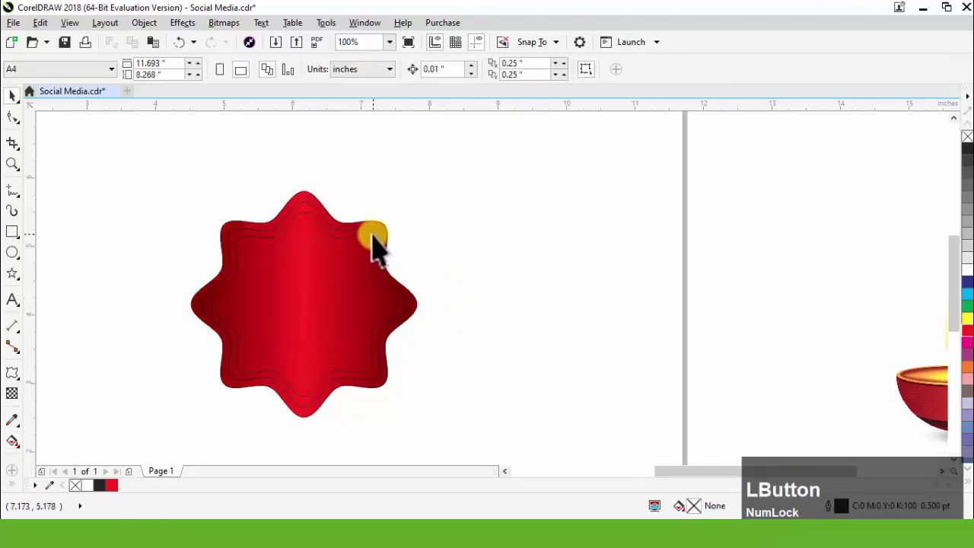
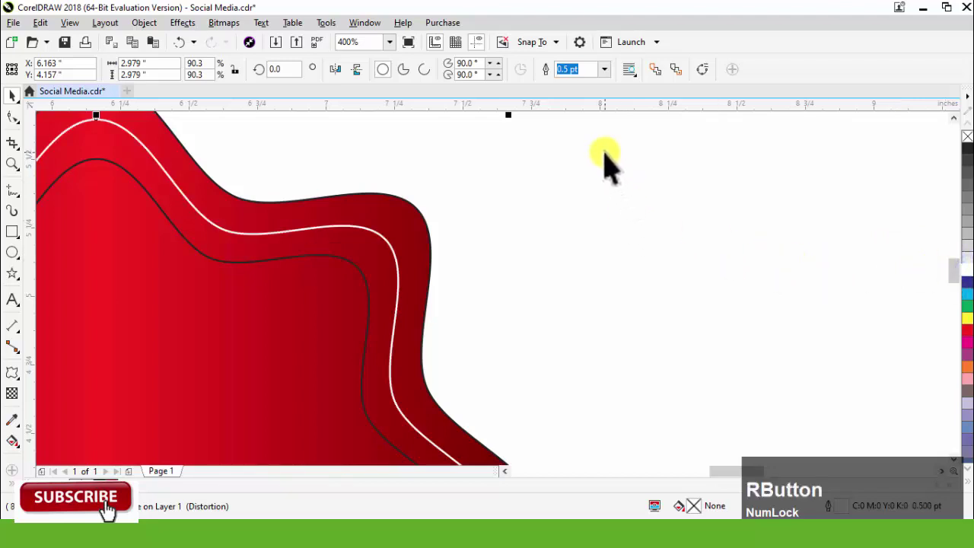
# Set the middle outline to a 3.0 pt white band between the outer edge and inner shape
pyautogui.click(618, 82)
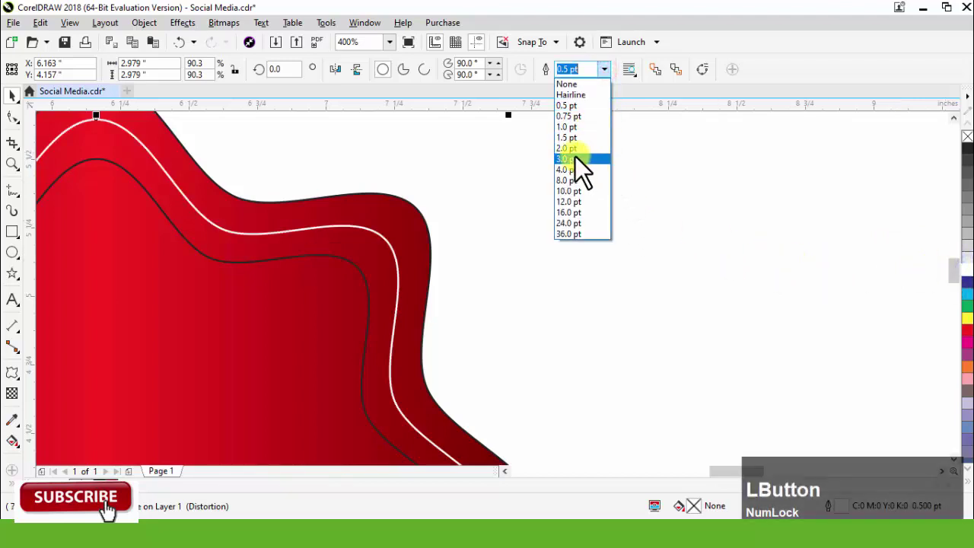
pyautogui.click(583, 182)
pyautogui.scroll(3)
pyautogui.scroll(-3)
# Inspect the outer and inner star shapes and leave the inner shape selected for filling
pyautogui.click(350, 193)
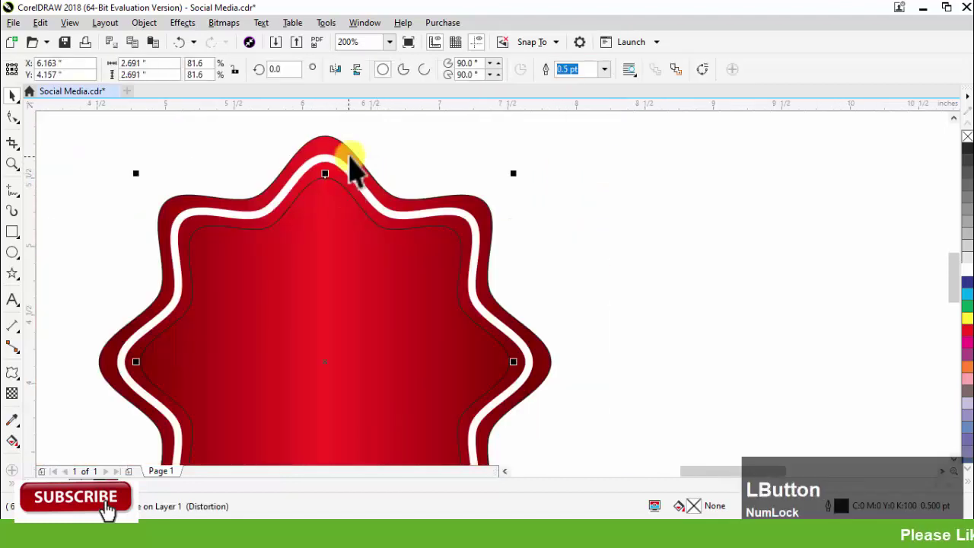
pyautogui.scroll(3)
pyautogui.click(367, 159)
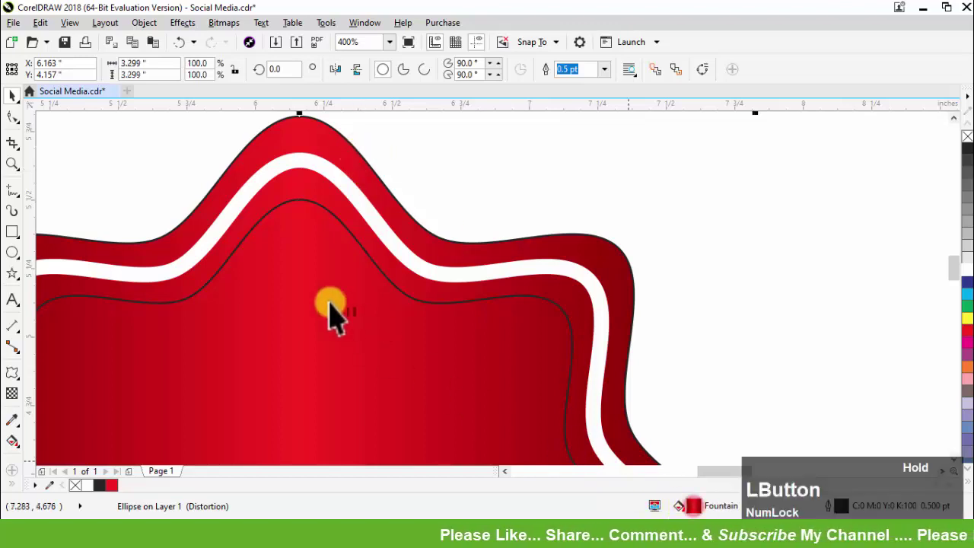
pyautogui.scroll(-3)
pyautogui.click(351, 301)
pyautogui.scroll(3)
# Give the inner shape an elliptical fountain fill, reversed so the centre is bright red
pyautogui.press('g')
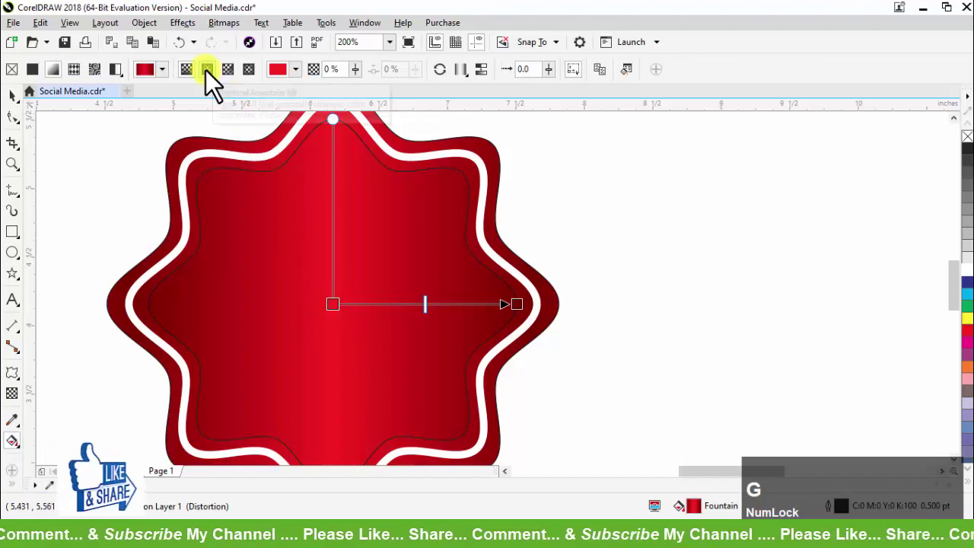
pyautogui.click(219, 82)
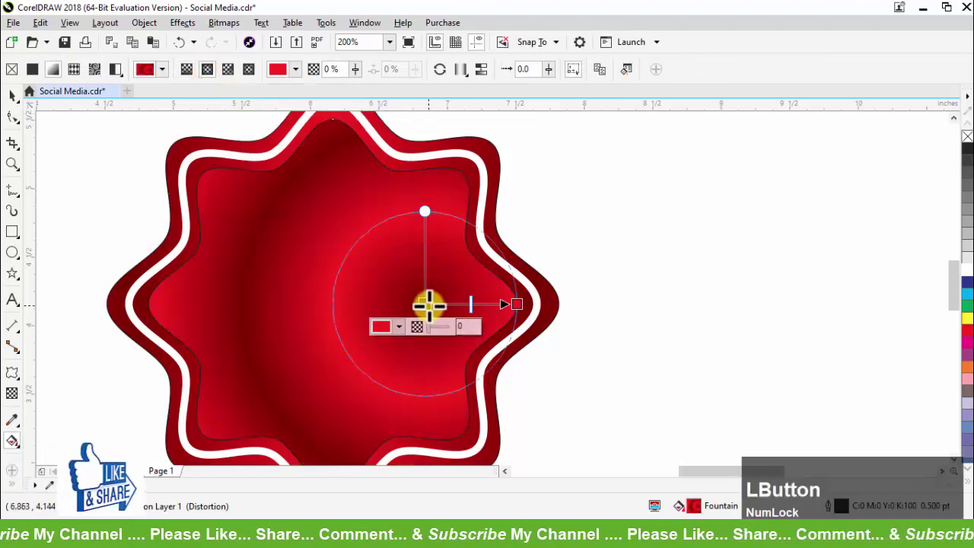
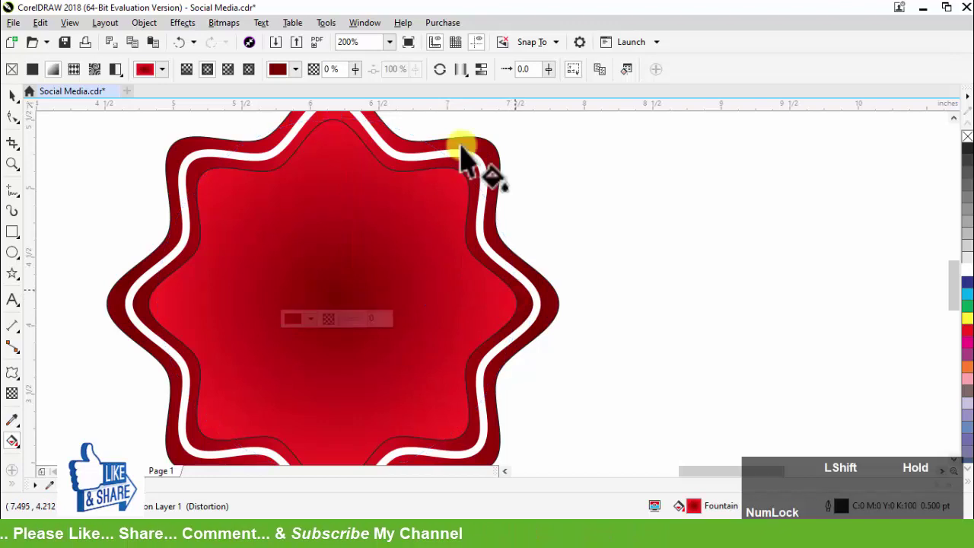
pyautogui.click(455, 84)
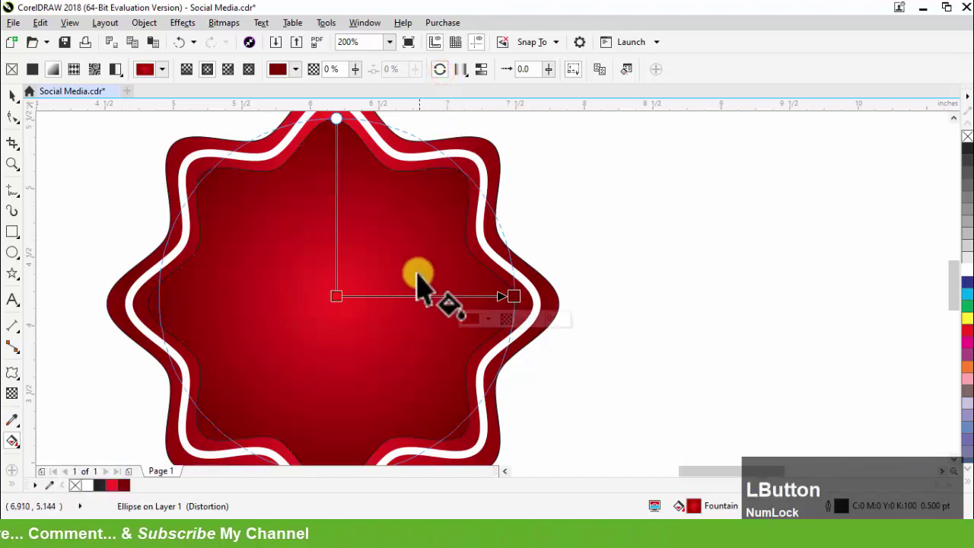
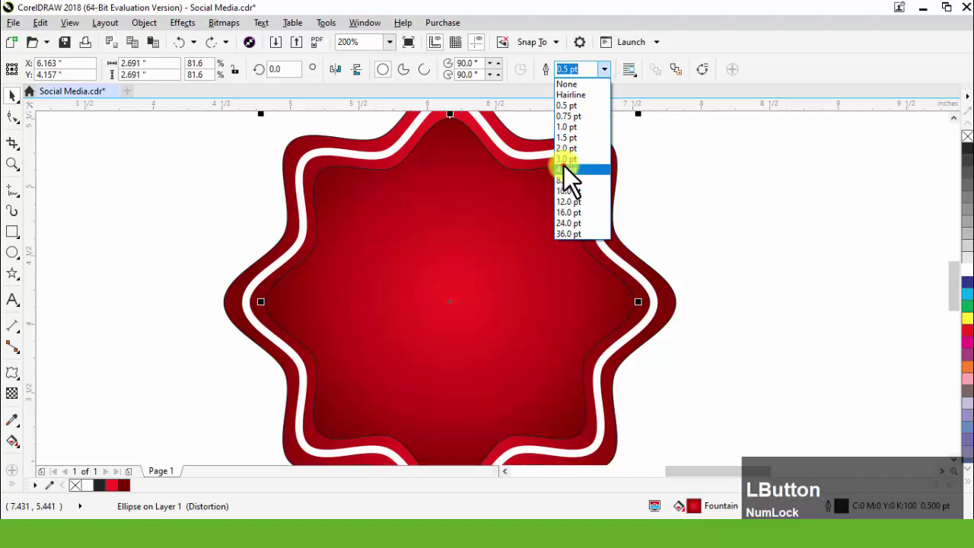
# Convert the dark outline into a separate shape, making a dark red ring inside the white band
pyautogui.scroll(3)
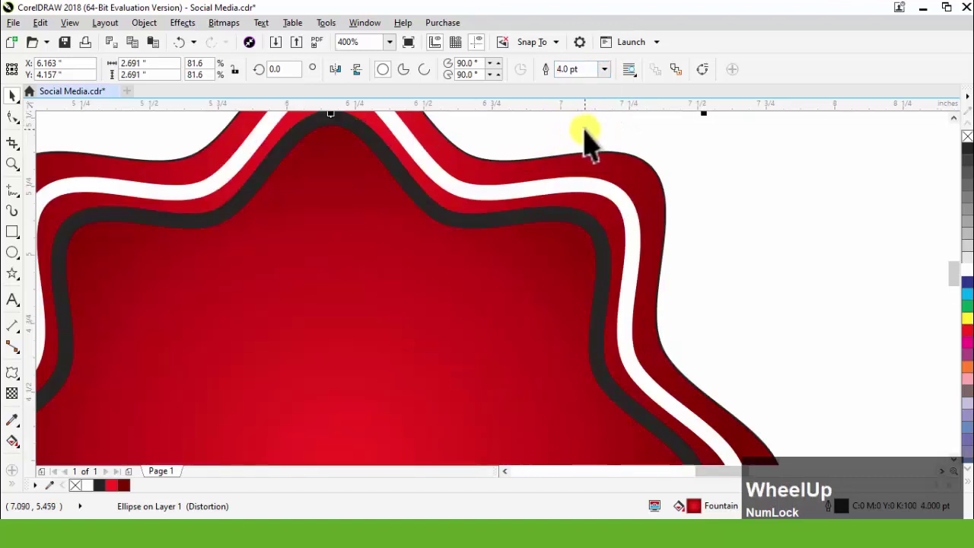
pyautogui.scroll(-3)
pyautogui.press('ctrl+shift+q')
pyautogui.click(715, 190)
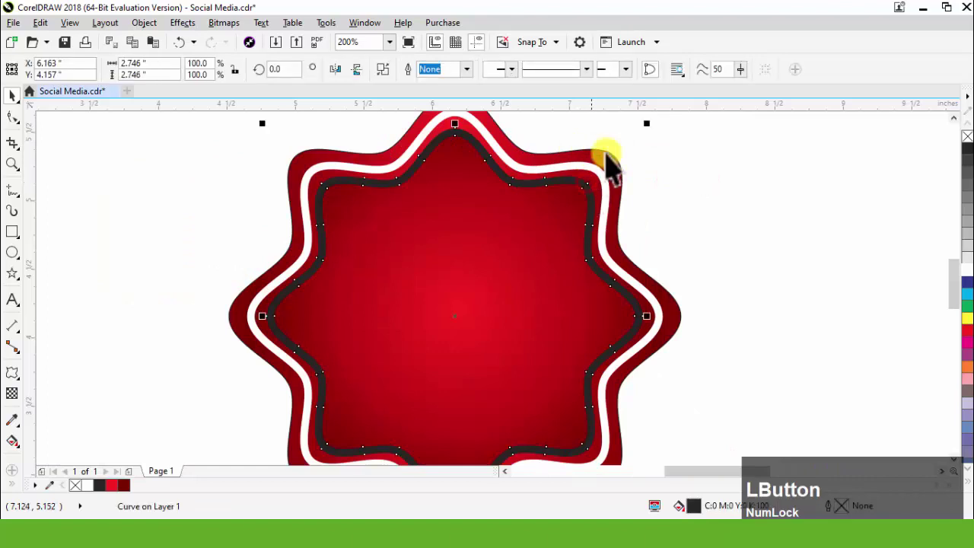
pyautogui.scroll(3)
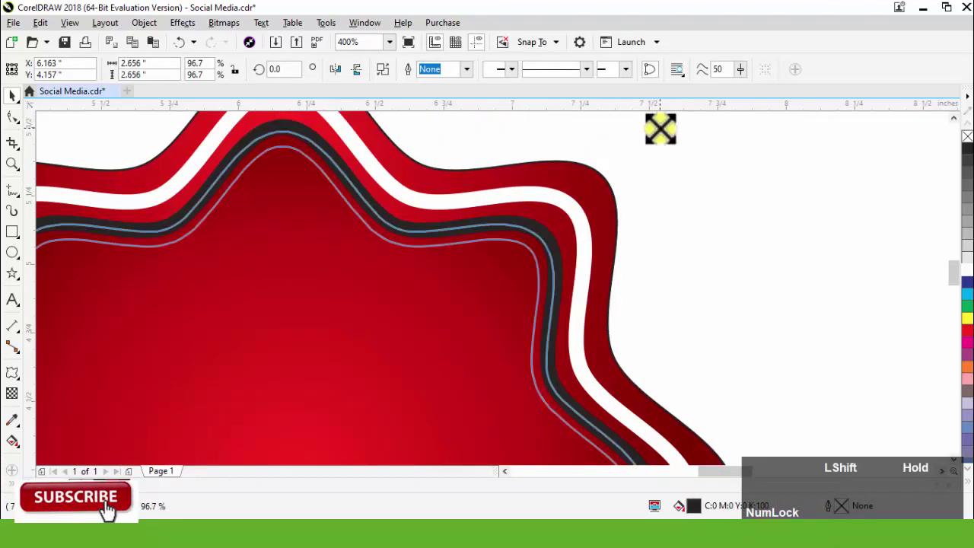
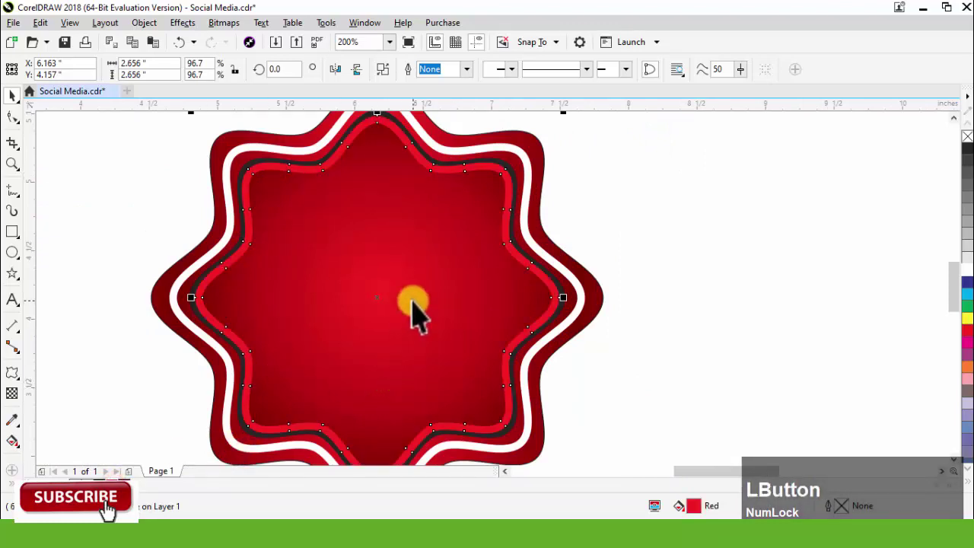
# Select the outer badge shape and then the ring shape inside it to adjust their fills
pyautogui.press('ctrl+Num_Lock')
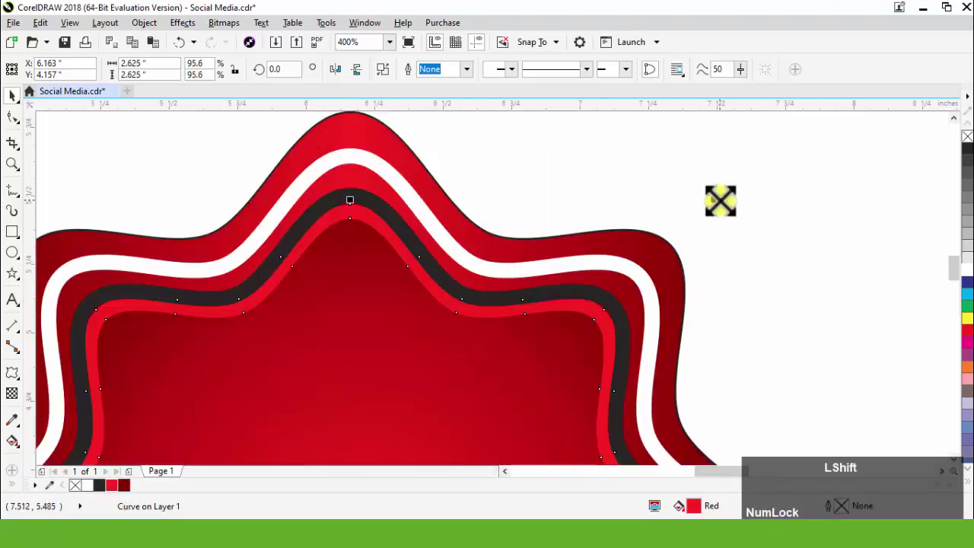
pyautogui.scroll(-3)
pyautogui.scroll(3)
pyautogui.click(532, 194)
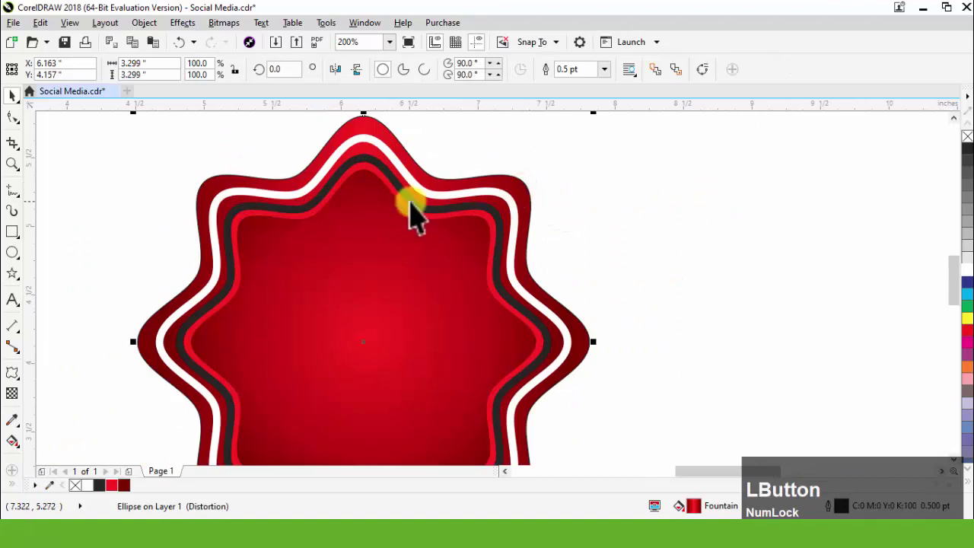
pyautogui.press('z')
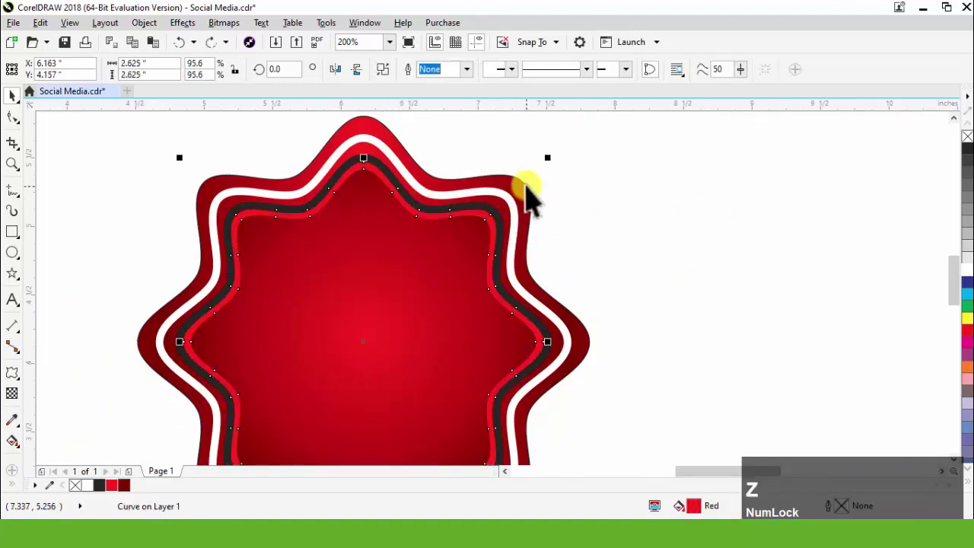
pyautogui.click(528, 194)
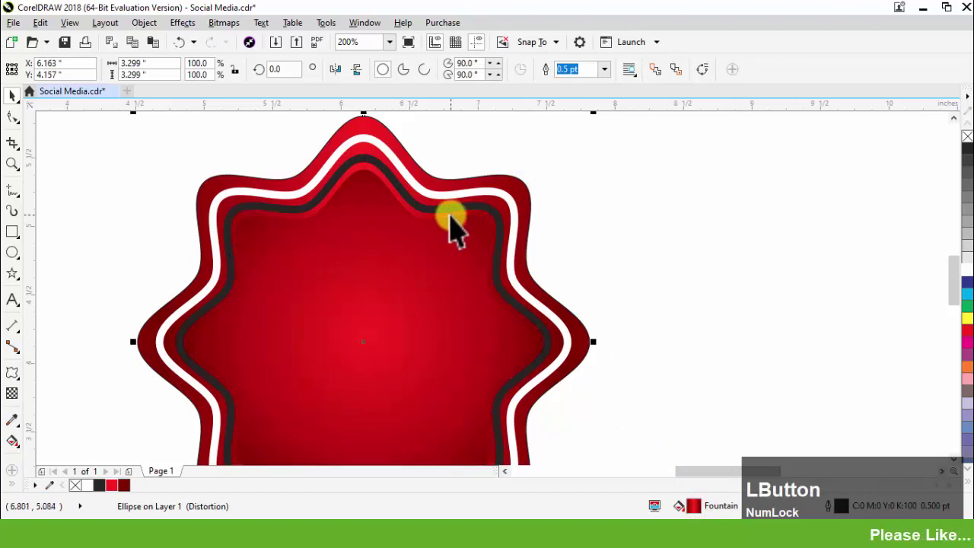
pyautogui.scroll(-3)
pyautogui.click(387, 197)
pyautogui.scroll(3)
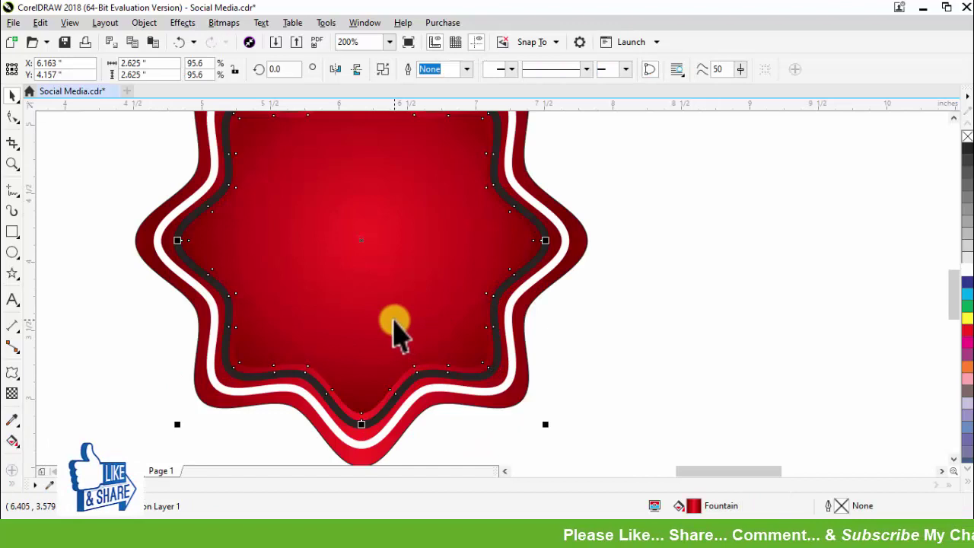
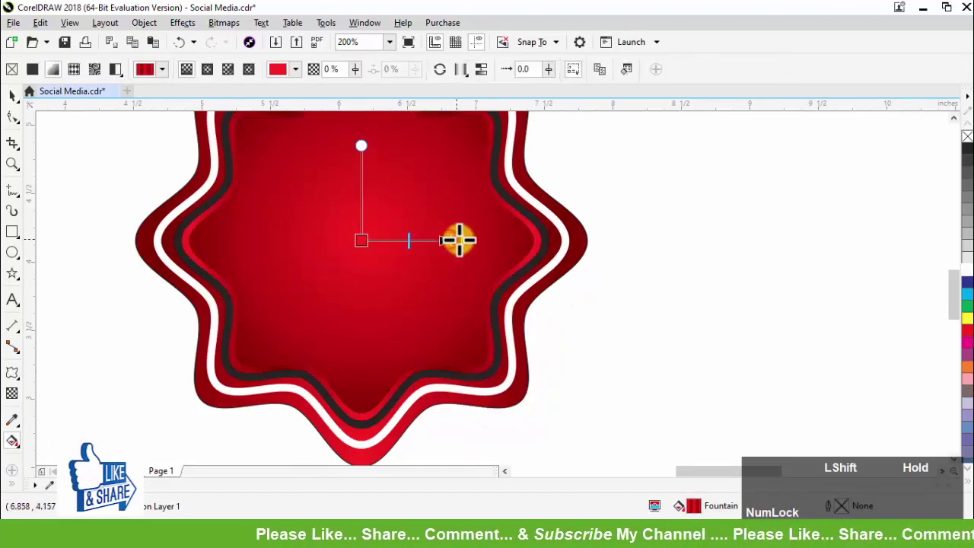
# Tighten the inner radial gradient's bright centre and select the badge with its inner shape
pyautogui.press('space')
pyautogui.scroll(-3)
pyautogui.click(600, 313)
pyautogui.scroll(-3)
pyautogui.click(608, 205)
pyautogui.press('z')
pyautogui.press('Delete')
pyautogui.click(377, 222)
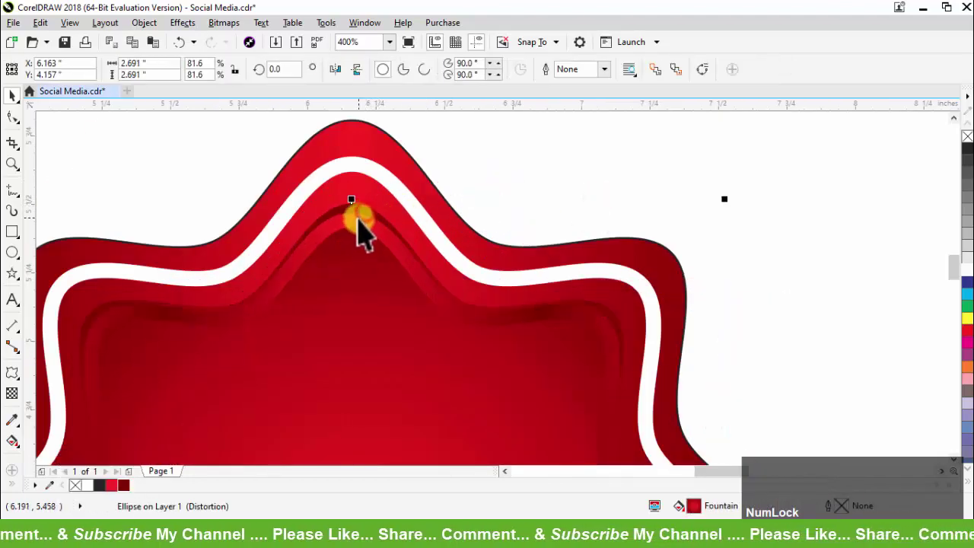
pyautogui.click(371, 230)
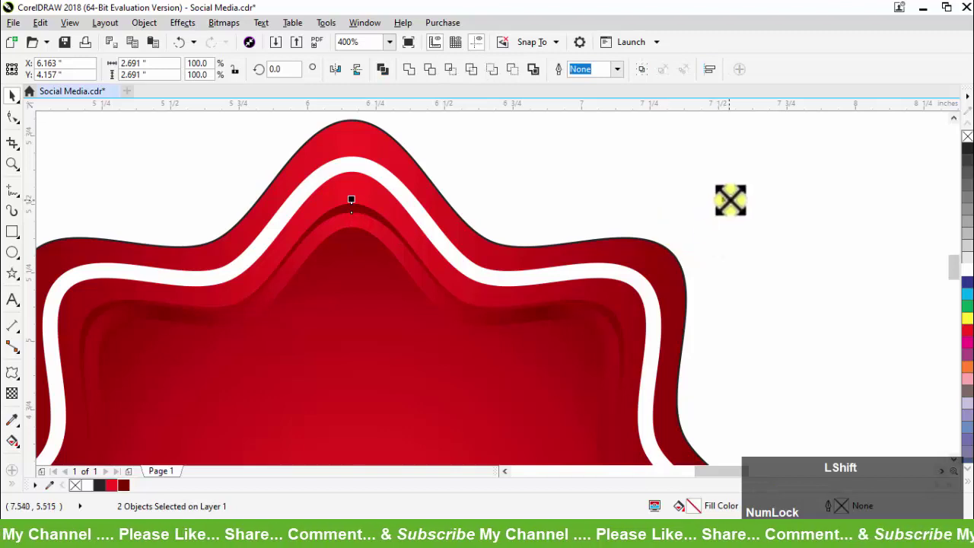
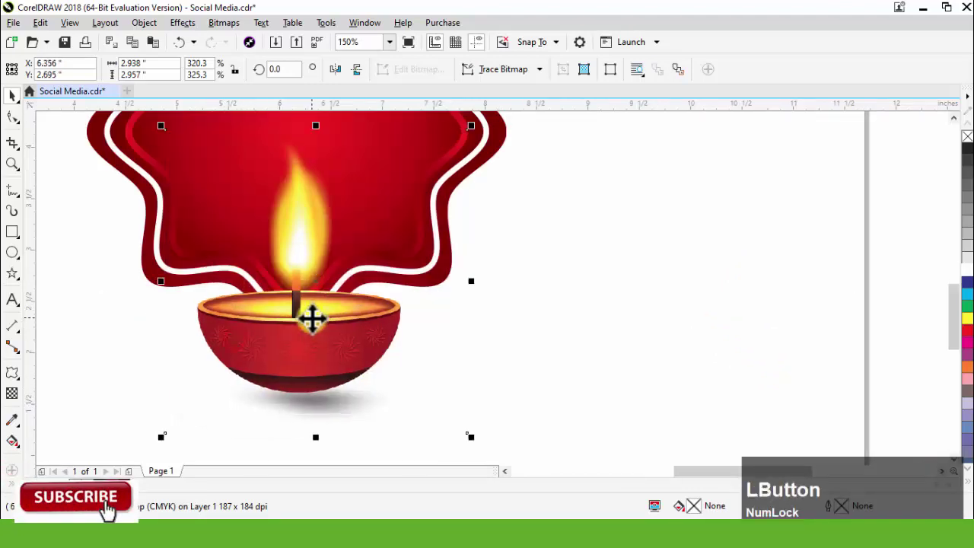
# Place a smaller duplicate diya to the right of the first and send it behind the large one
pyautogui.scroll(-3)
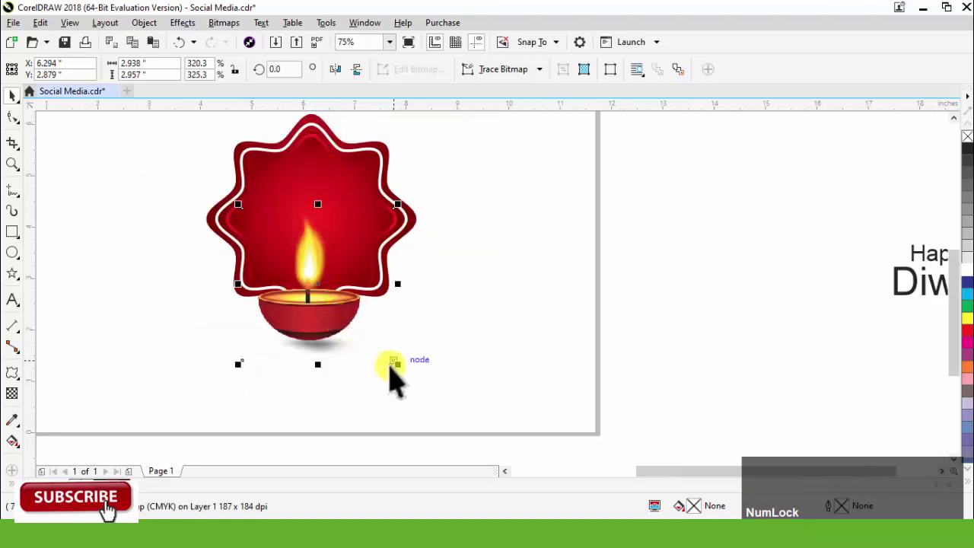
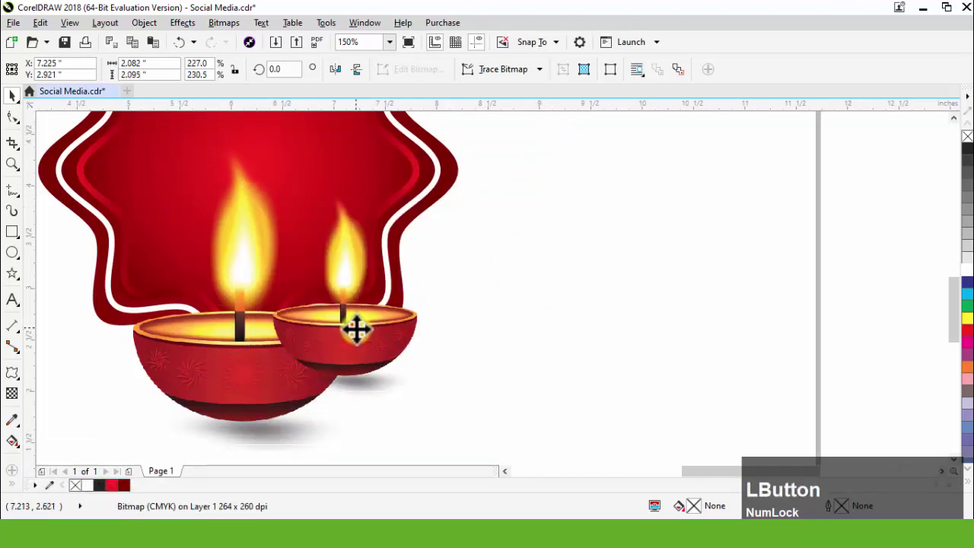
pyautogui.press('z')
pyautogui.press('Page_Up')
pyautogui.click(458, 370)
pyautogui.press('ctrl+z')
pyautogui.click(704, 170)
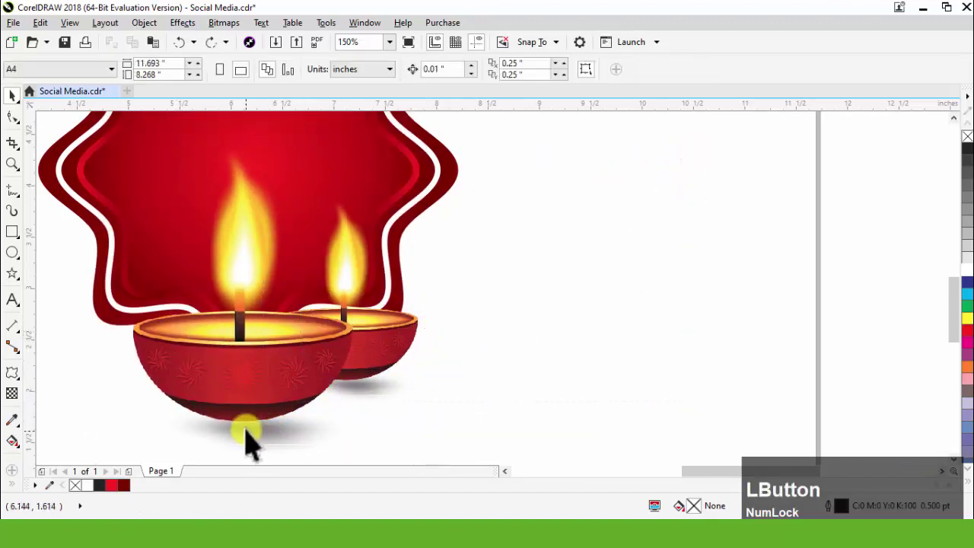
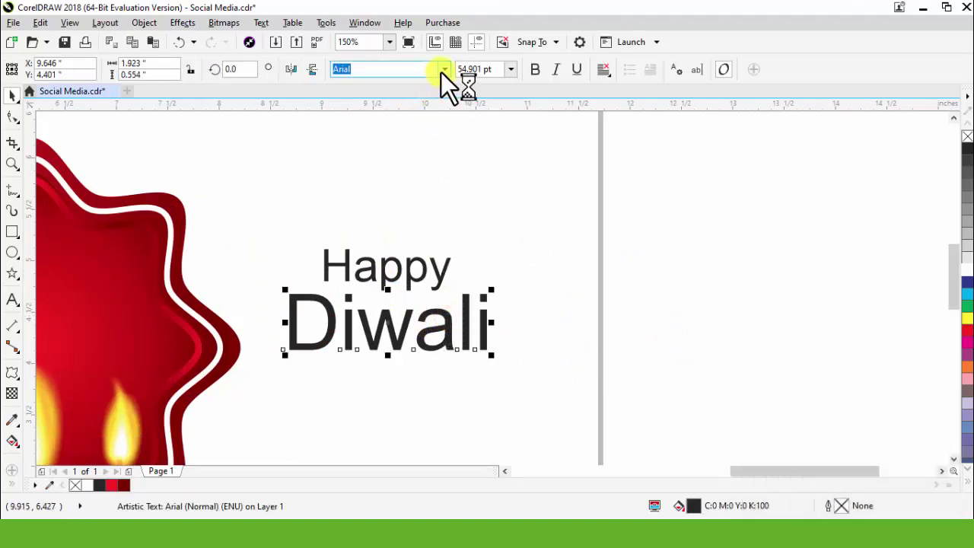
# Set the word Diwali in a bold script font over the upper part of the badge
pyautogui.click(453, 83)
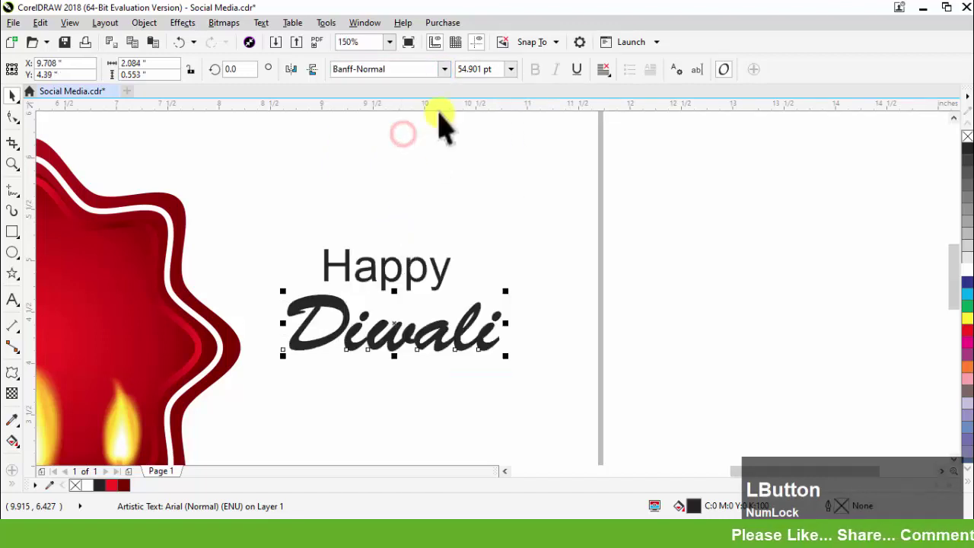
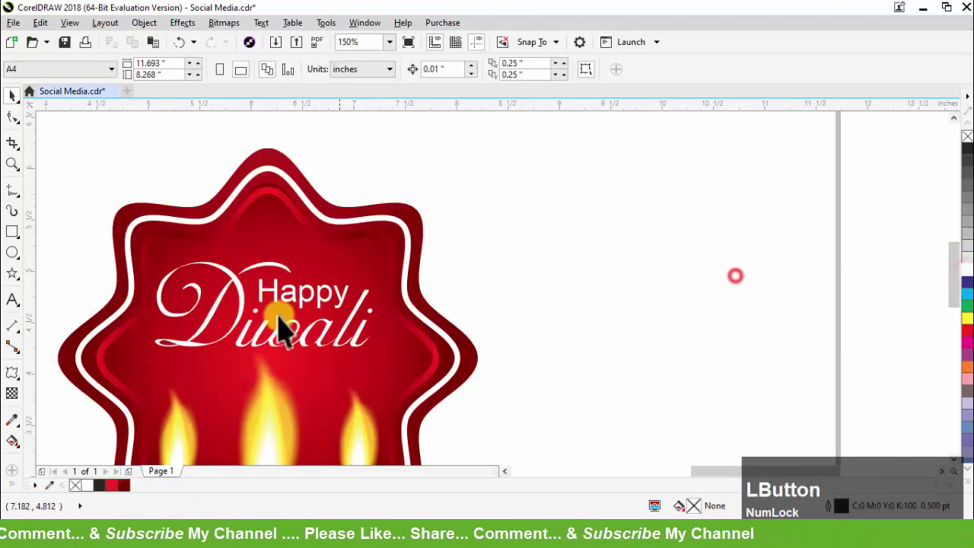
# Colour Happy yellow and add a soft Multiply-mode drop shadow under the Diwali lettering
pyautogui.click(312, 306)
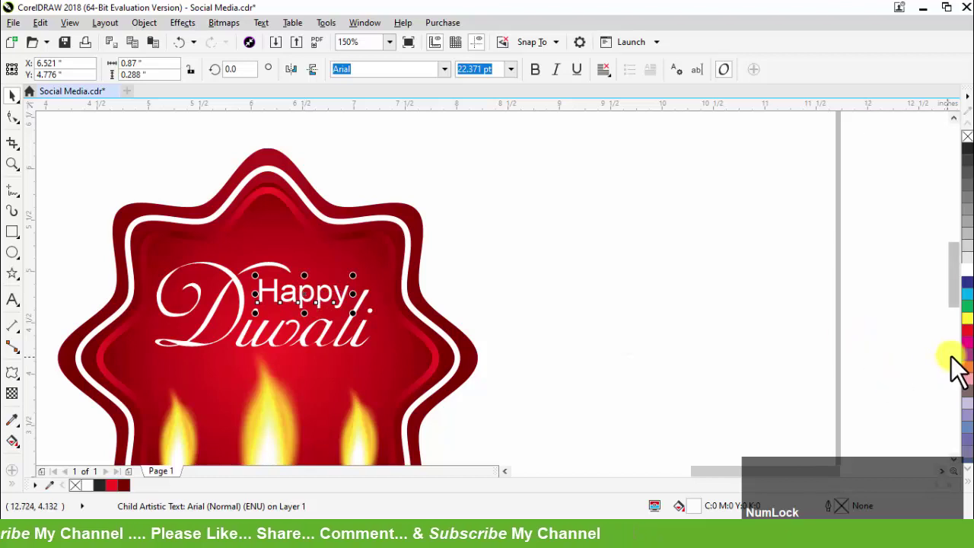
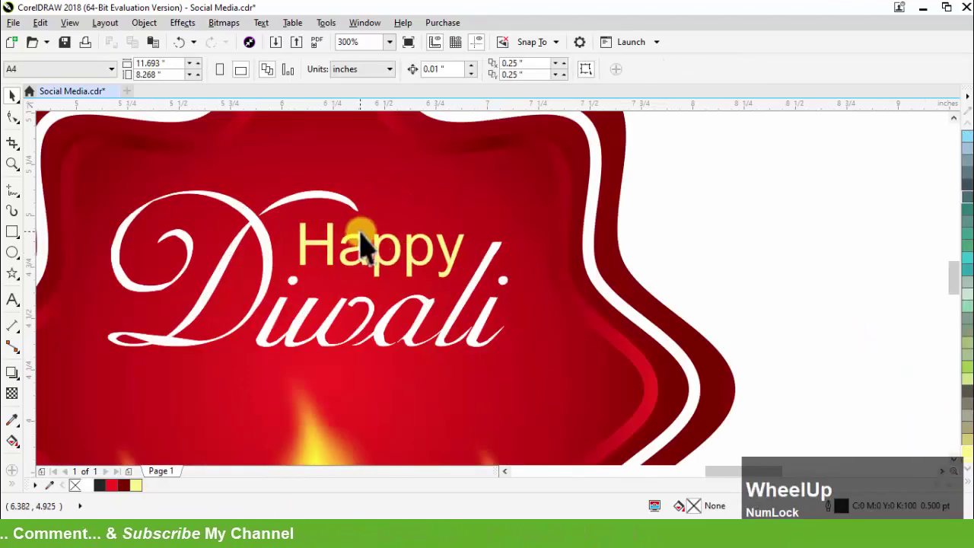
pyautogui.click(389, 267)
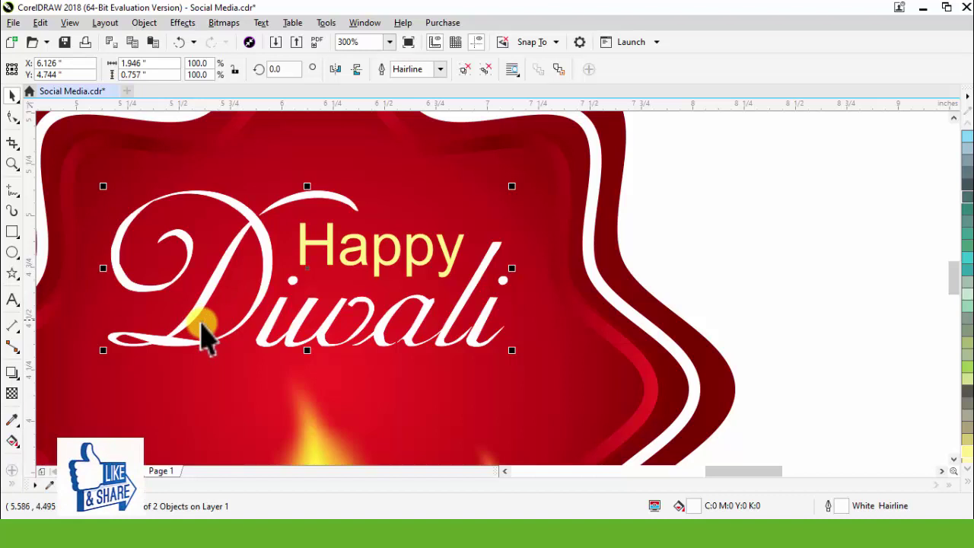
pyautogui.click(21, 389)
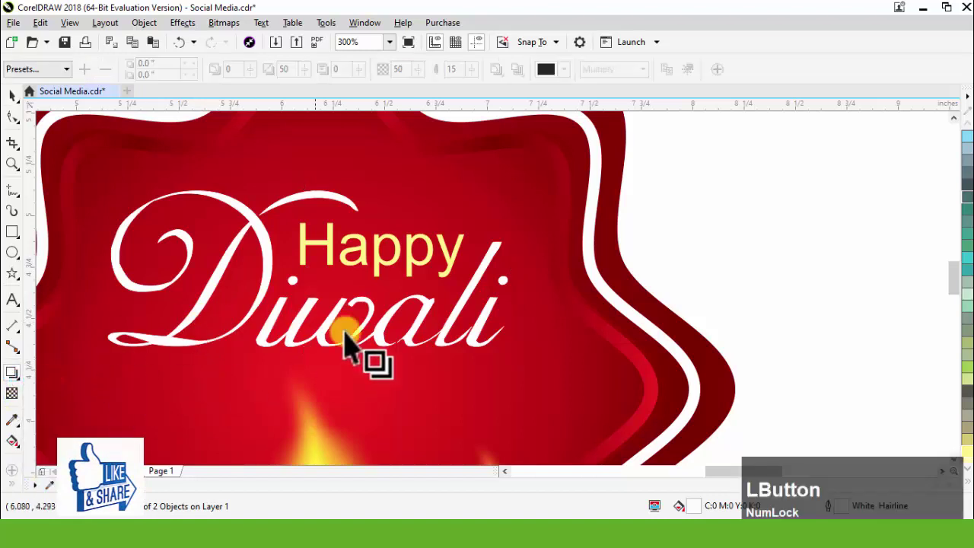
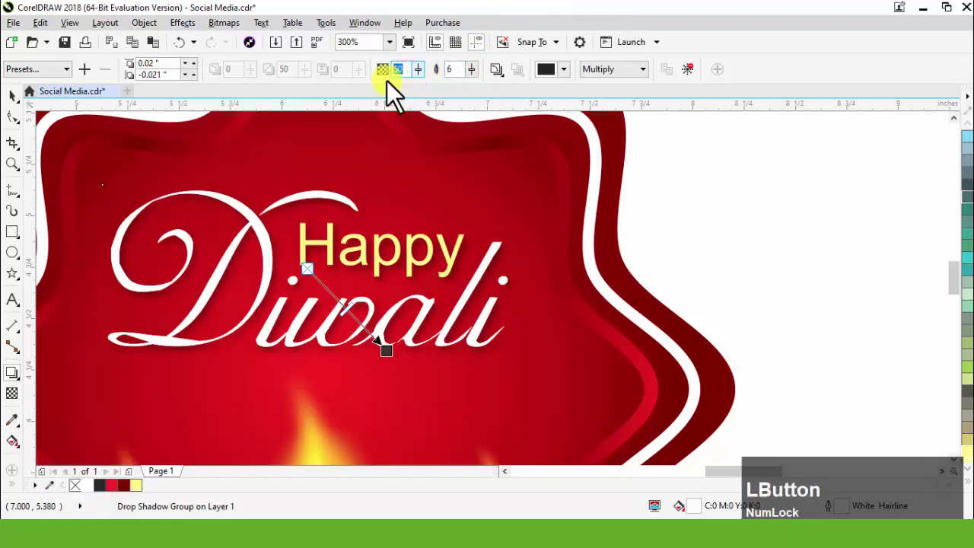
pyautogui.press('KP_6')
pyautogui.click(521, 332)
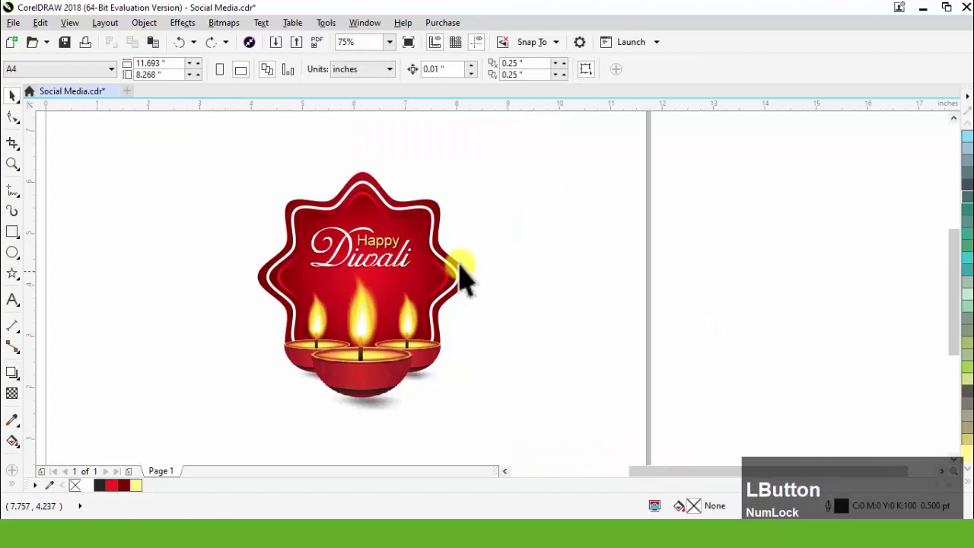
# Draw a rectangle, convert it to curves and move a corner node to make a thin triangle
pyautogui.scroll(3)
pyautogui.click(23, 239)
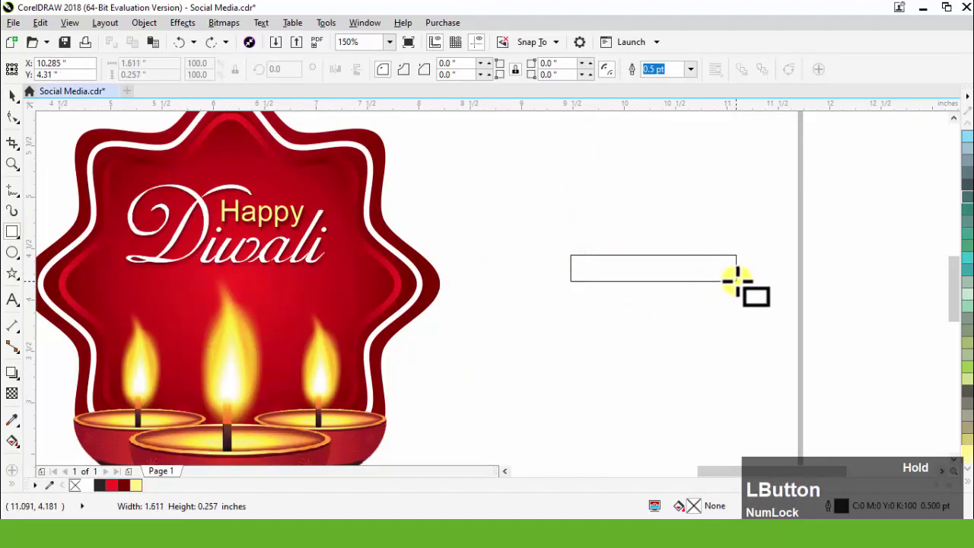
pyautogui.scroll(3)
pyautogui.press('q')
pyautogui.click(19, 130)
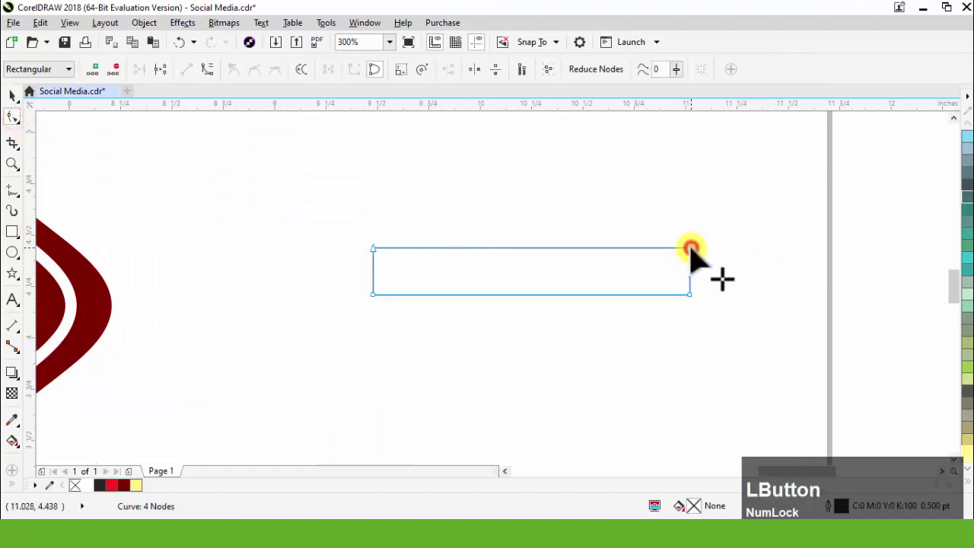
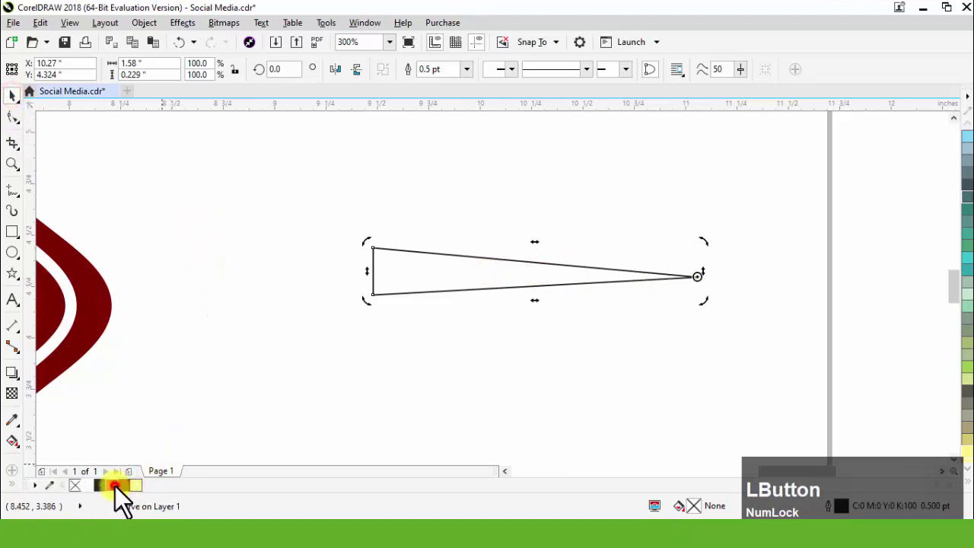
# Remove the red triangle's outline and apply a linear transparency fading out at its wide end
pyautogui.rightClick(87, 495)
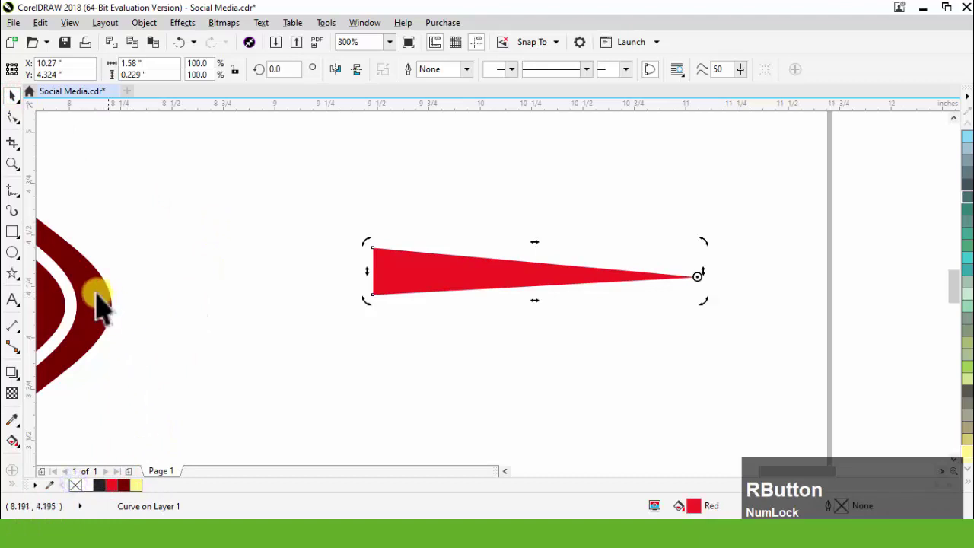
pyautogui.click(16, 404)
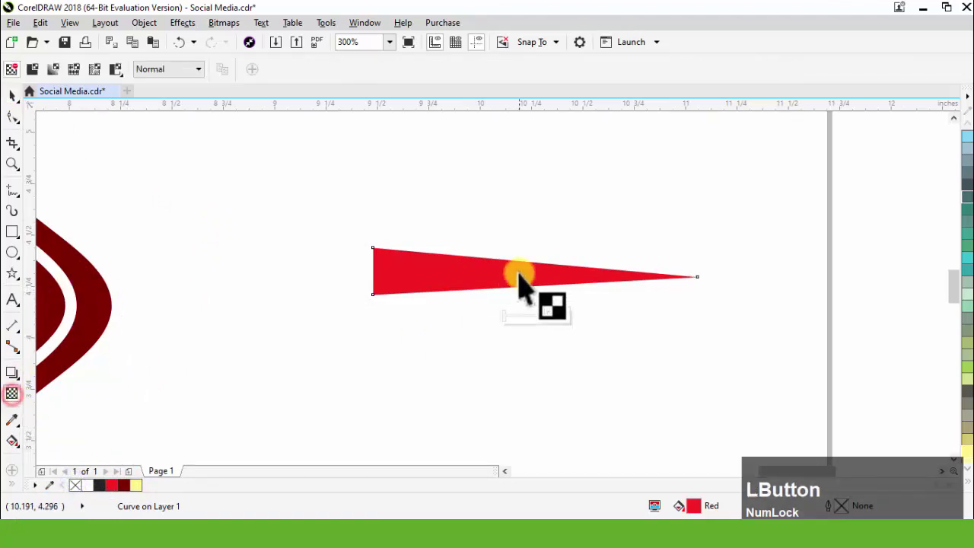
pyautogui.click(537, 293)
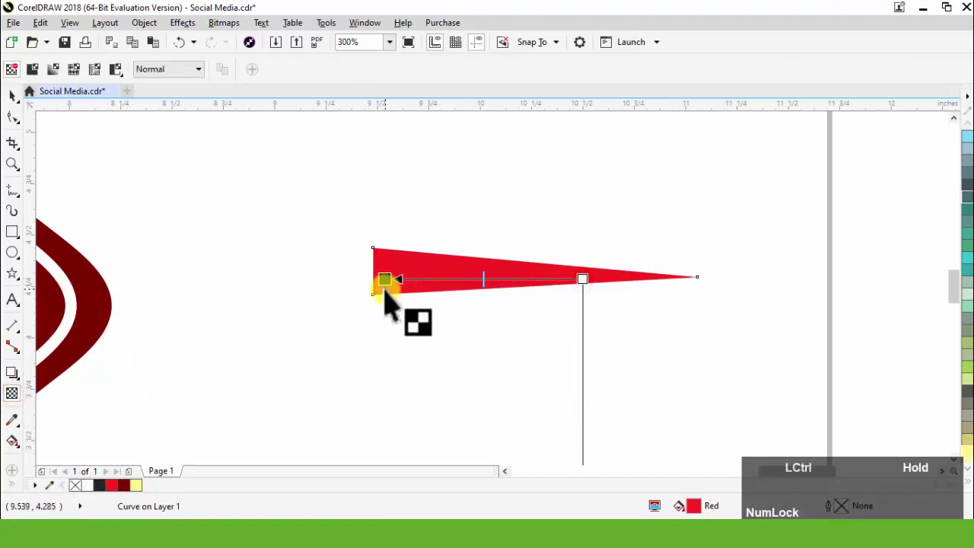
pyautogui.press('ctrl+space')
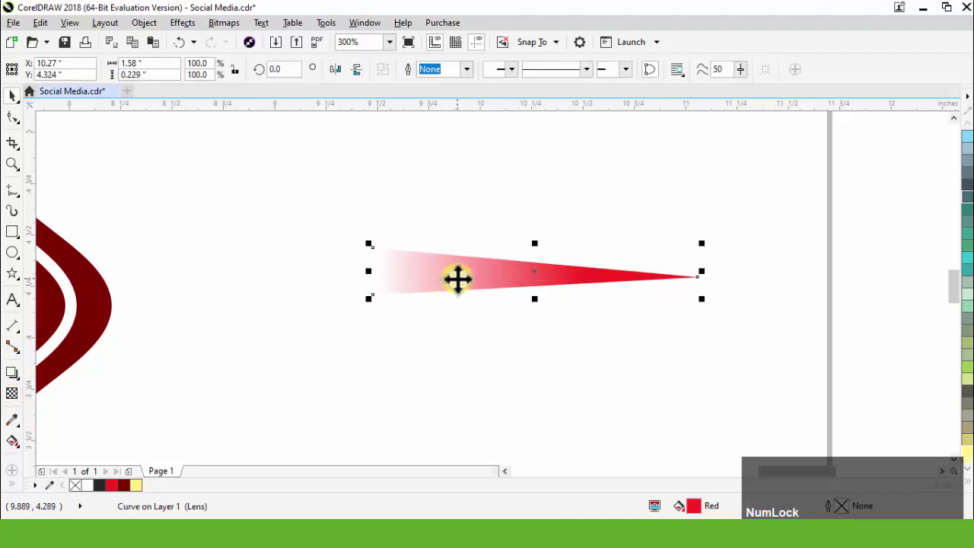
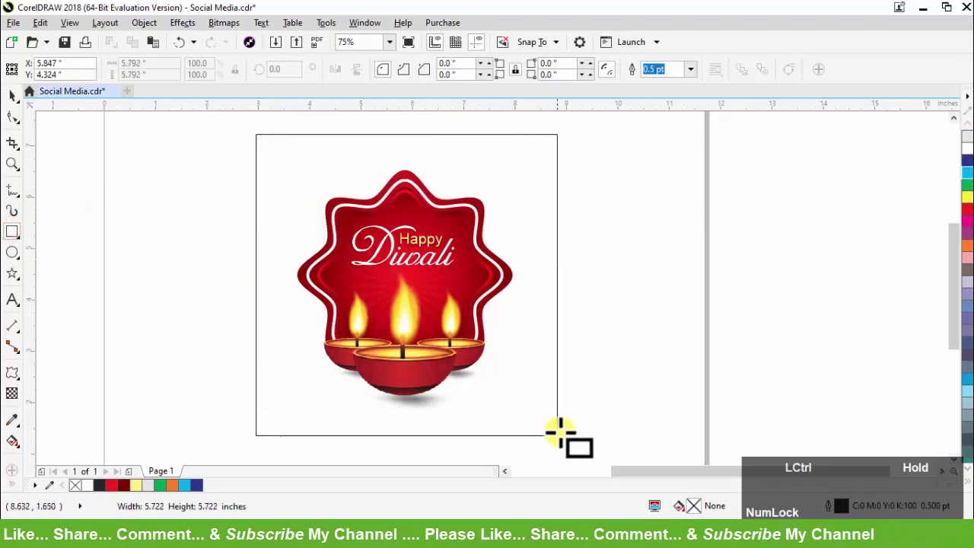
# Fill the square dark blue and give it a radial gradient with the Interactive Fill tool (G)
pyautogui.press('space')
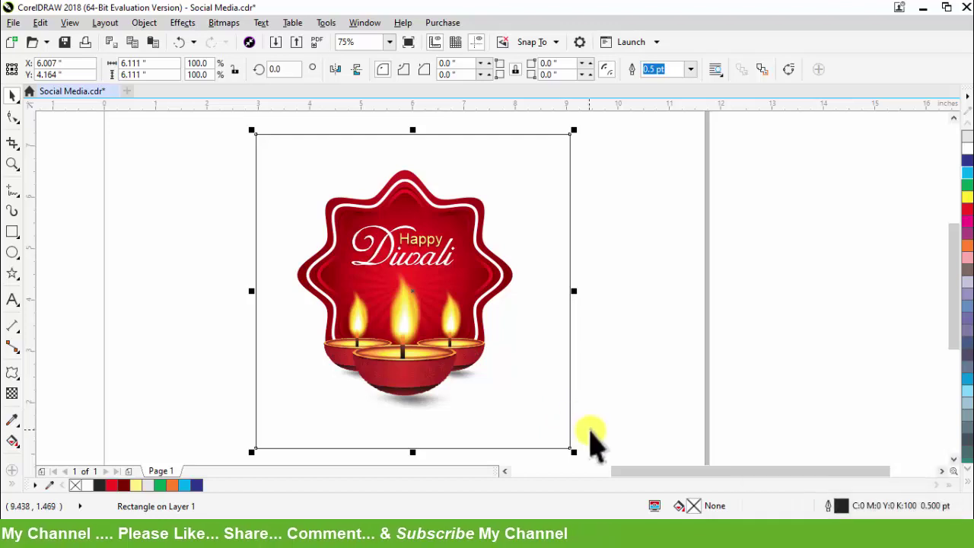
pyautogui.click(216, 501)
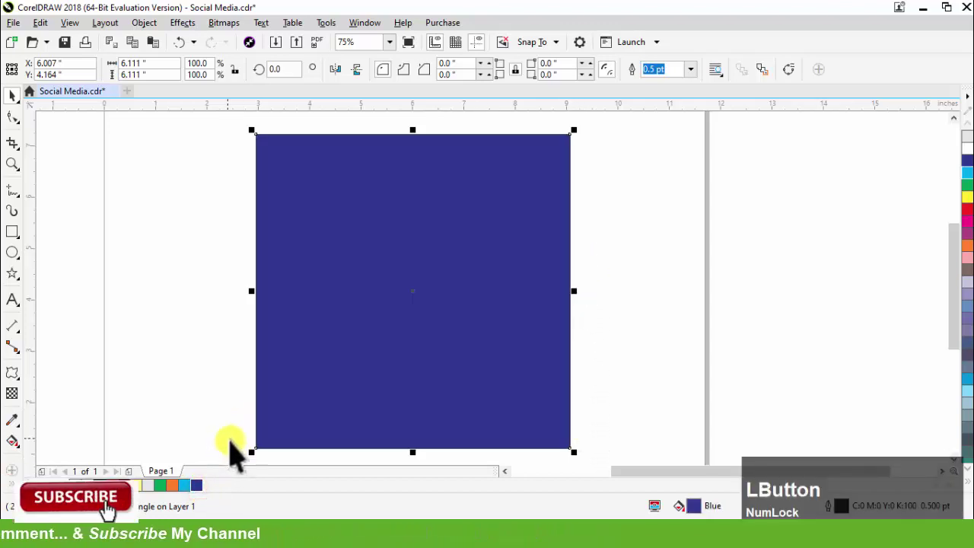
pyautogui.press('g')
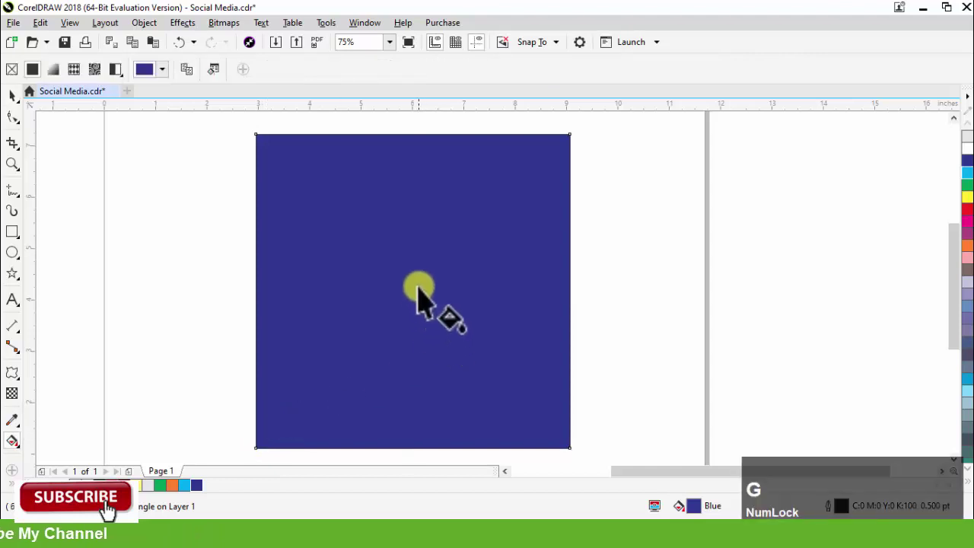
pyautogui.click(54, 82)
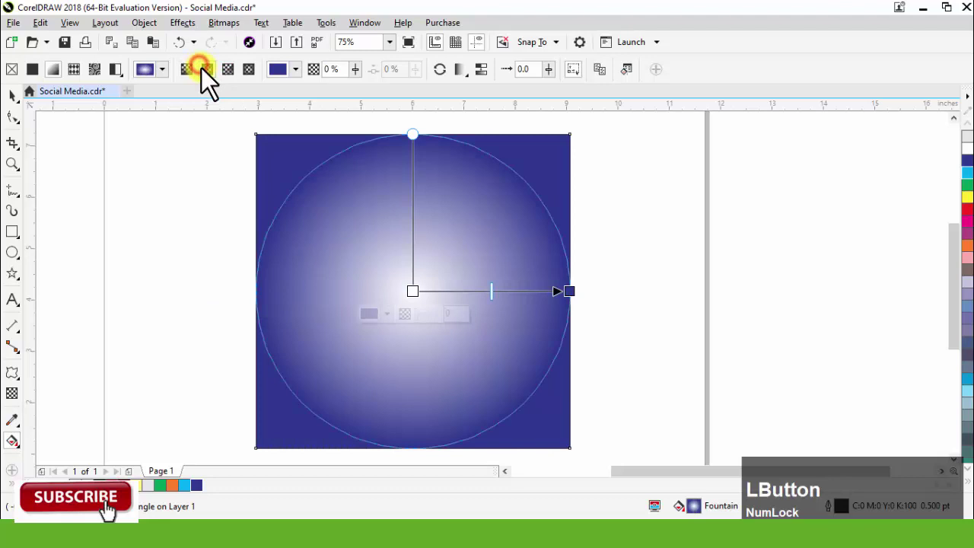
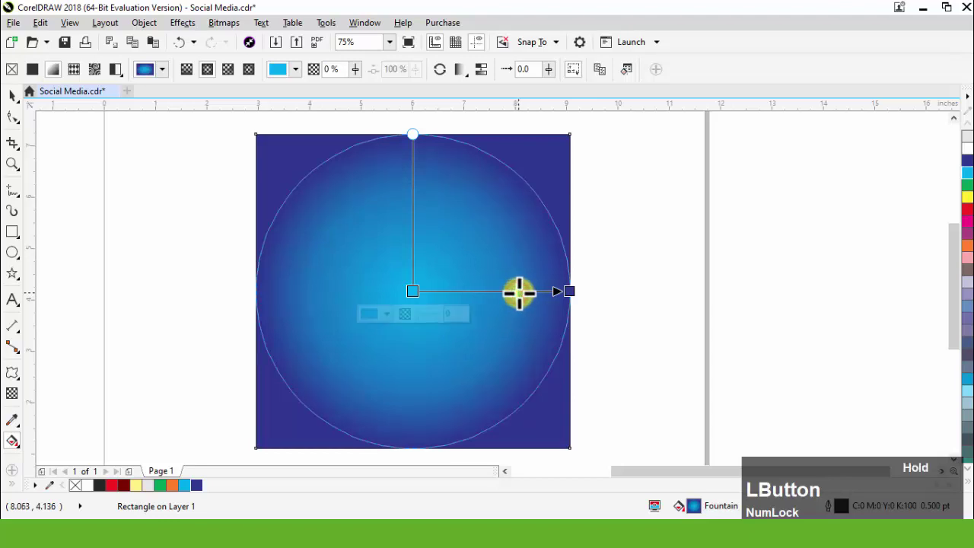
pyautogui.press('ctrl+space')
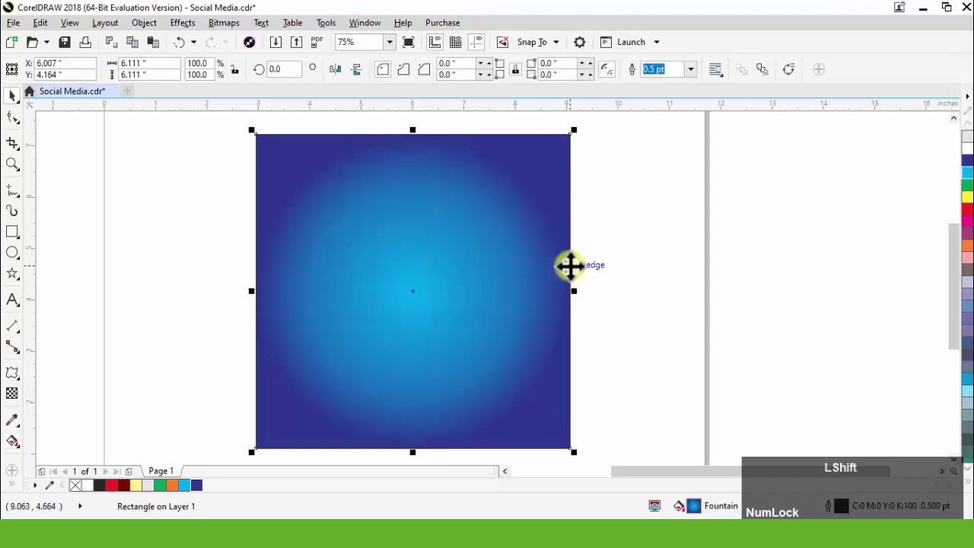
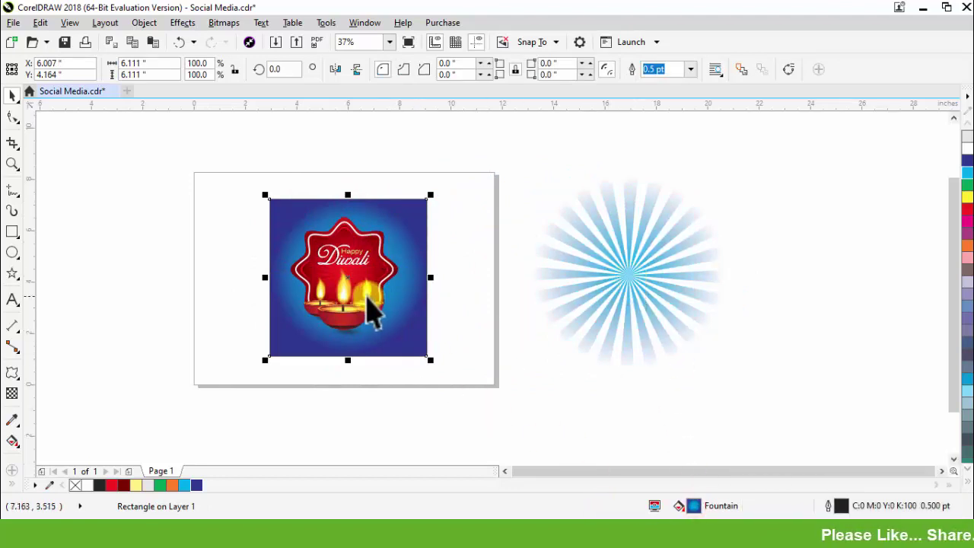
# Select the light-blue ray burst to place over the gradient square
pyautogui.click(643, 219)
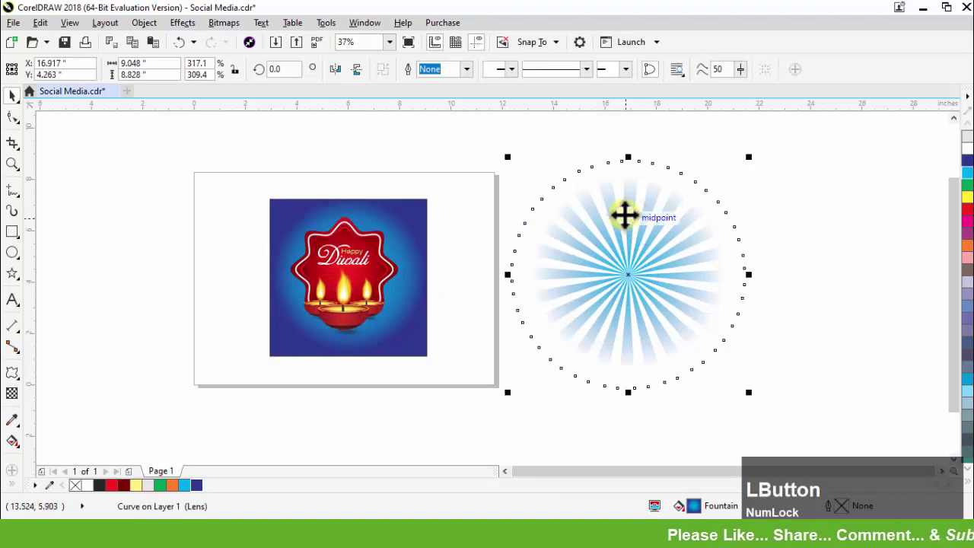